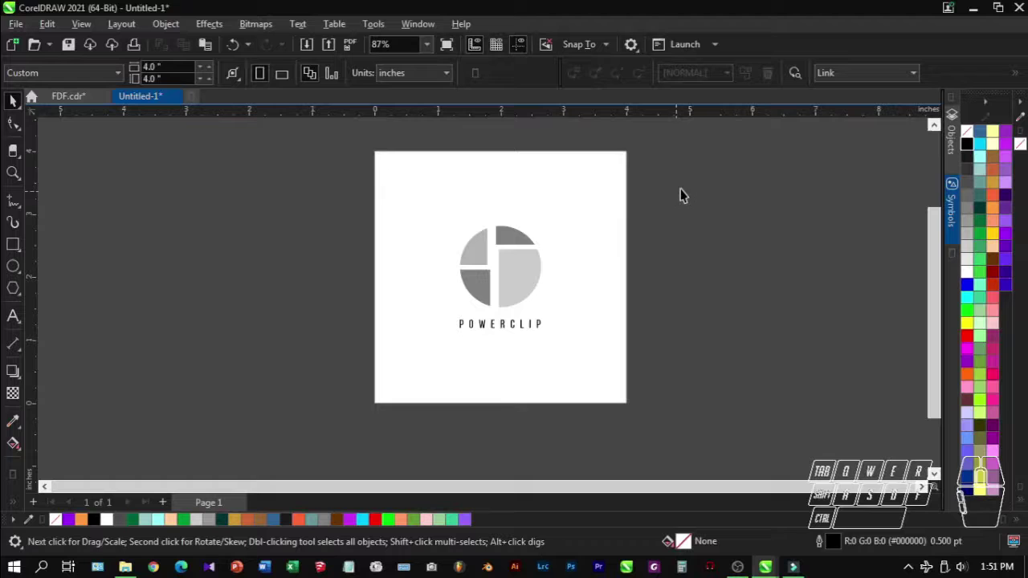
# - Delete the sample logo and its POWERCLIP caption from the page
pyautogui.moveTo(721, 175); pyautogui.dragTo(374, 413)
pyautogui.moveTo(736, 375); pyautogui.dragTo(736, 375)
pyautogui.click(520, 290)
# - Draw an outlined circle and four overlapping empty squares arranged around it
pyautogui.click(360, 79)
pyautogui.click(334, 204)
pyautogui.click(519, 273)
pyautogui.click(701, 315)
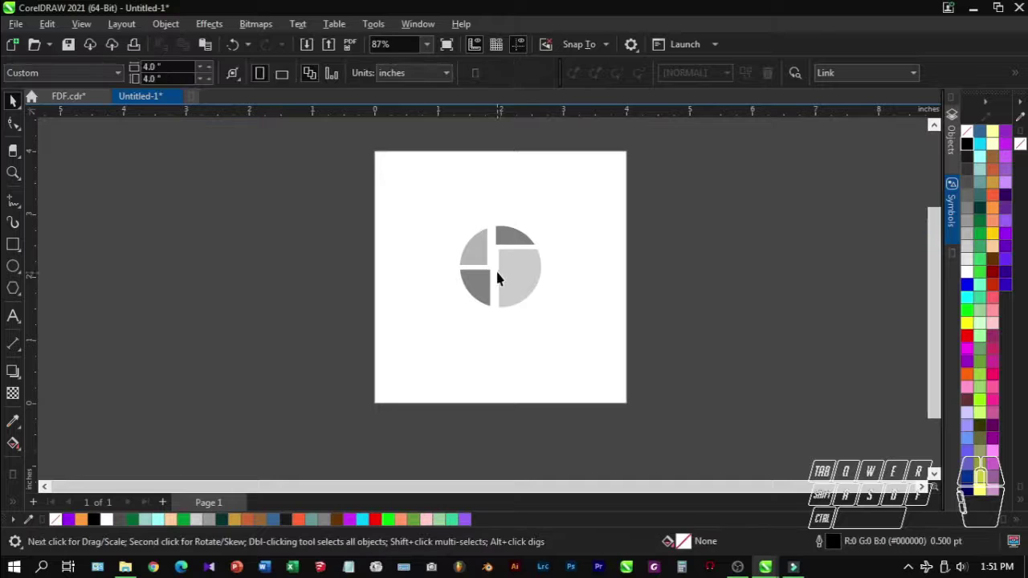
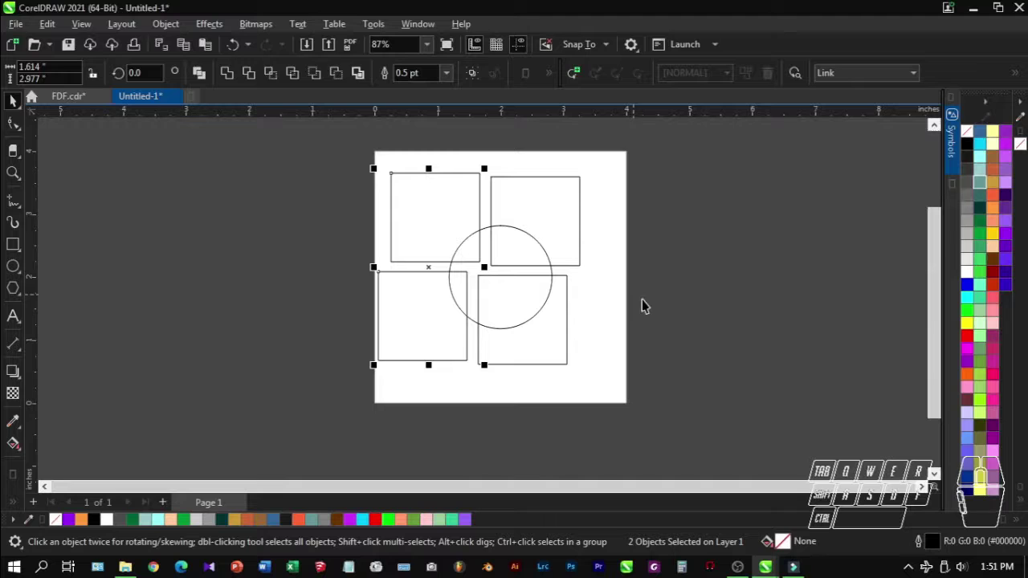
# - Fill the top-right and bottom-left squares light grey and the other two dark grey
pyautogui.click(661, 309)
pyautogui.click(548, 225)
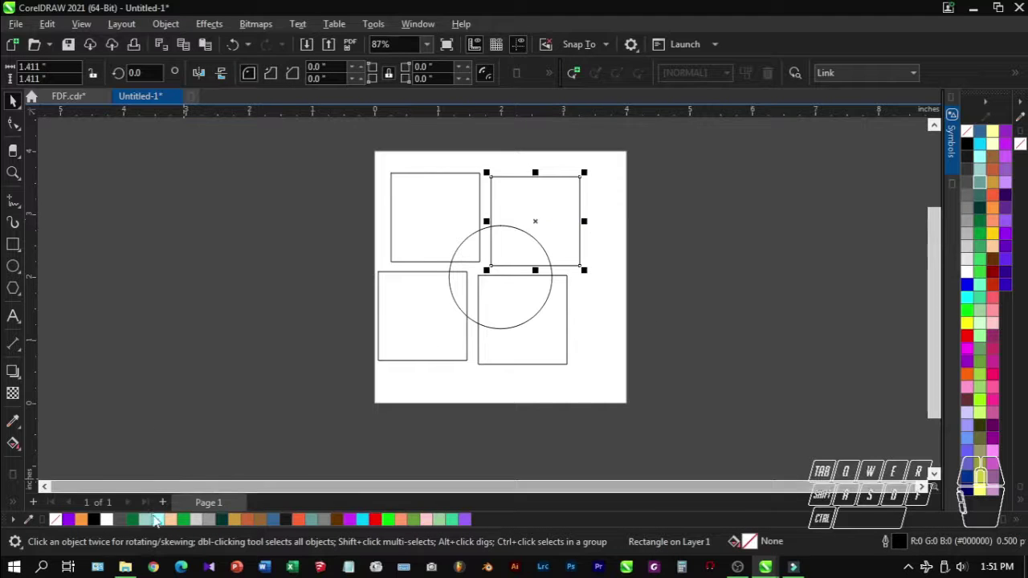
pyautogui.click(200, 526)
pyautogui.click(452, 336)
pyautogui.click(196, 528)
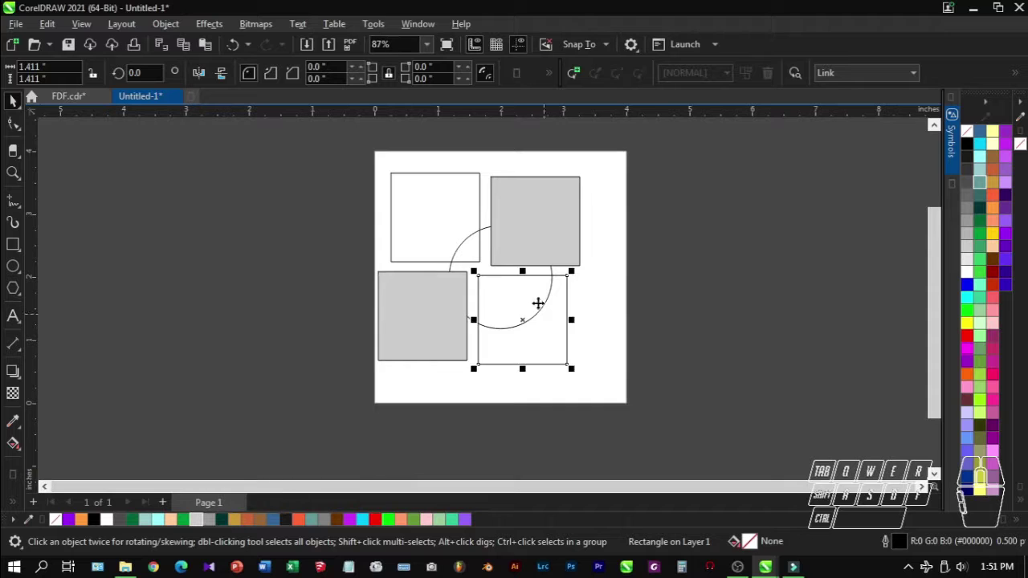
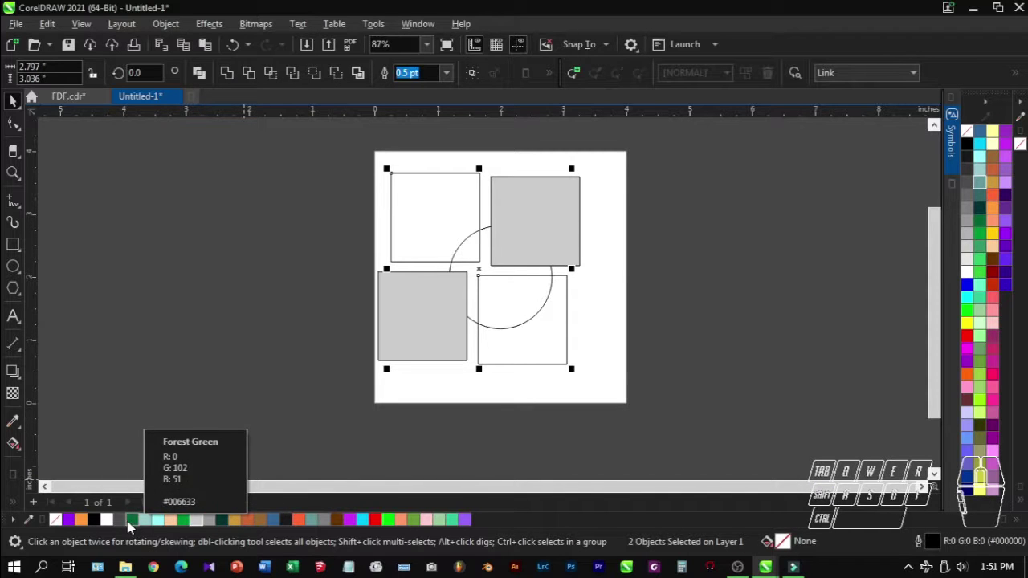
pyautogui.click(125, 528)
# - Remove the outlines from all four squares
pyautogui.doubleClick(426, 321)
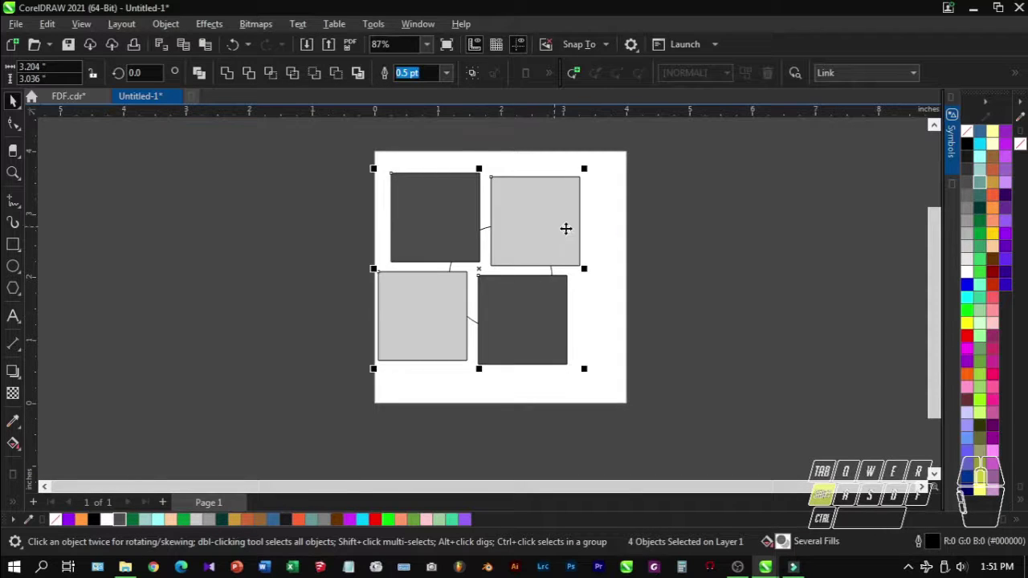
pyautogui.click(970, 140)
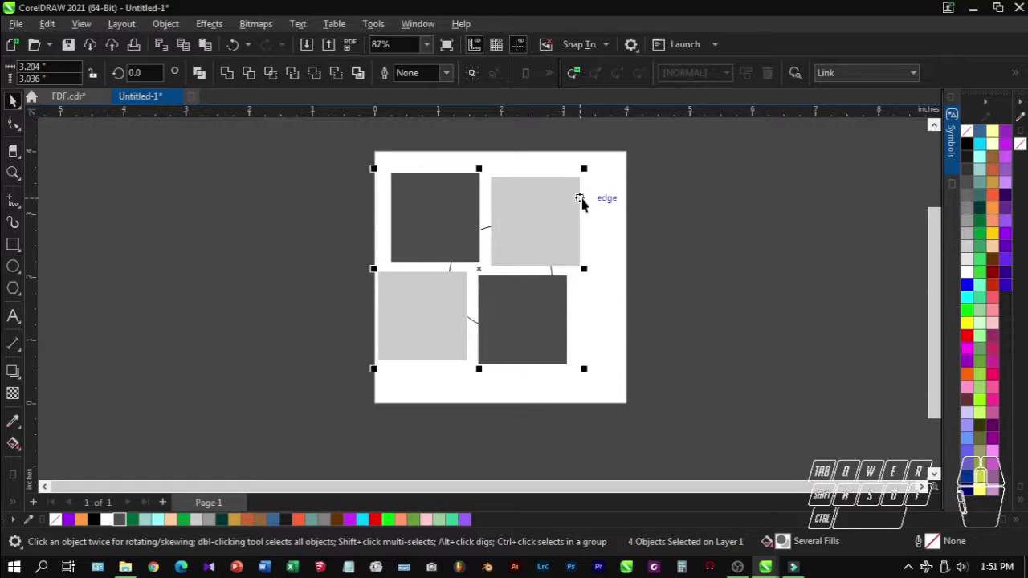
# - PowerClip the four grey squares inside the circle via Place Inside Frame
pyautogui.click(177, 32)
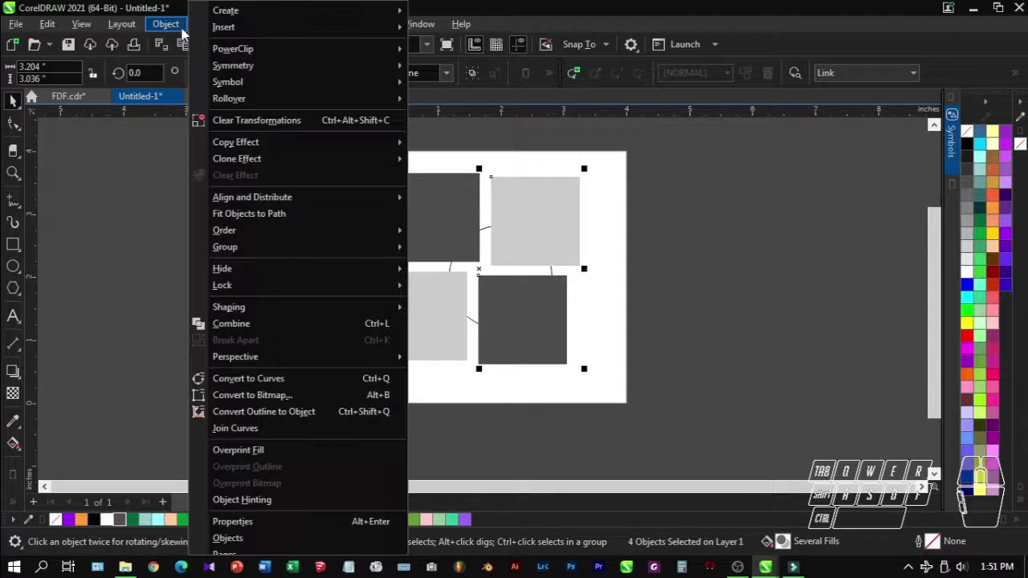
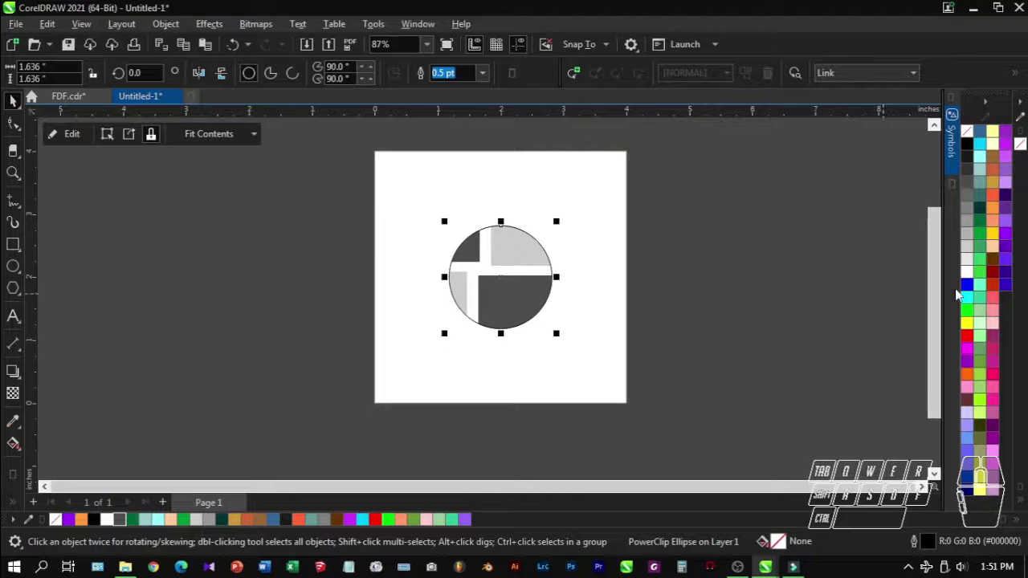
pyautogui.click(967, 135)
pyautogui.click(844, 174)
pyautogui.click(564, 273)
# - Remove the circle's outline and enter the clip's contents for editing
pyautogui.click(536, 281)
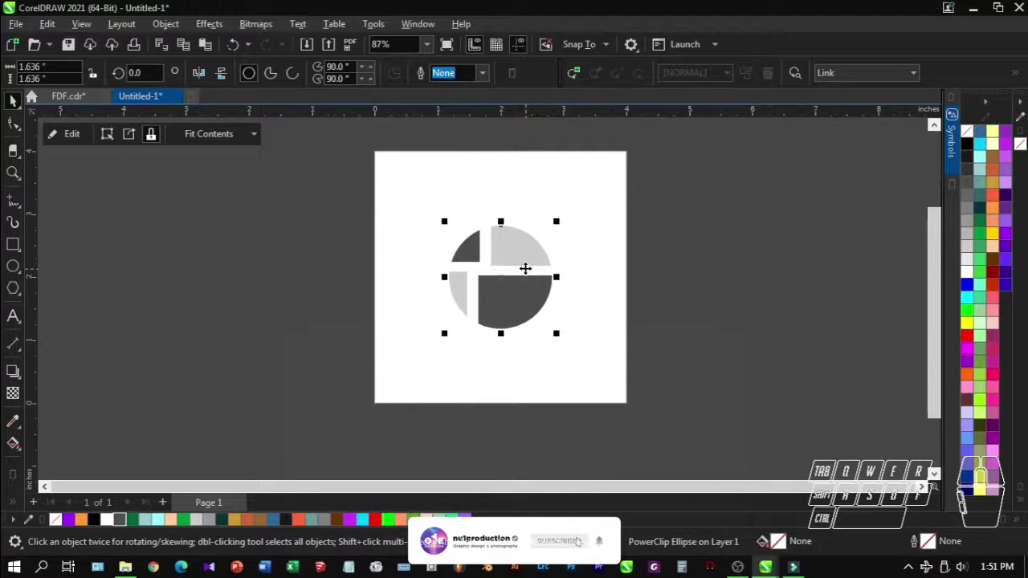
pyautogui.doubleClick(530, 274)
# - Select the clipped squares and move them toward the circle's centre
pyautogui.click(536, 248)
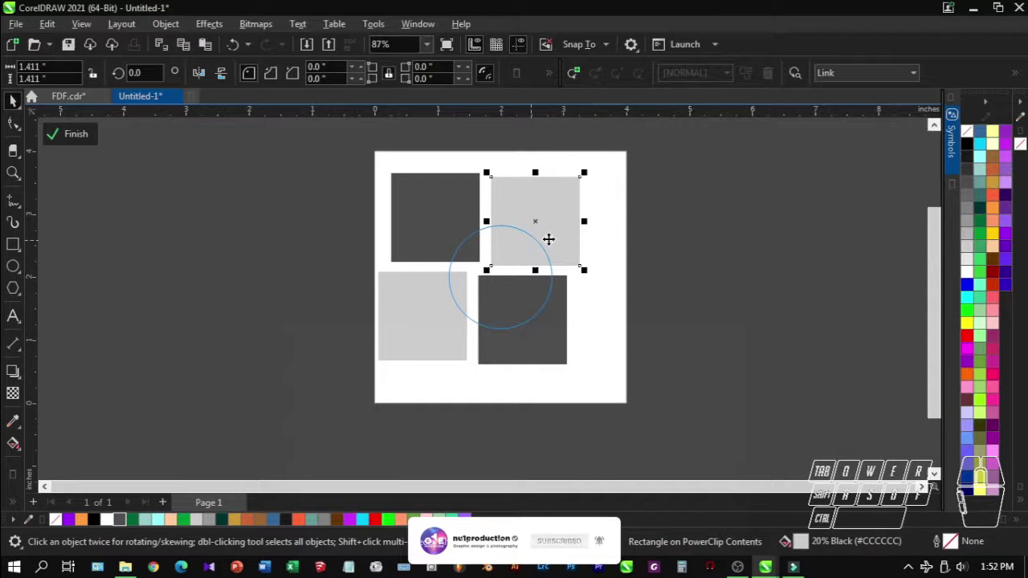
pyautogui.click(712, 246)
pyautogui.click(56, 147)
pyautogui.click(207, 141)
pyautogui.click(248, 275)
pyautogui.doubleClick(517, 247)
pyautogui.moveTo(673, 406); pyautogui.dragTo(262, 145)
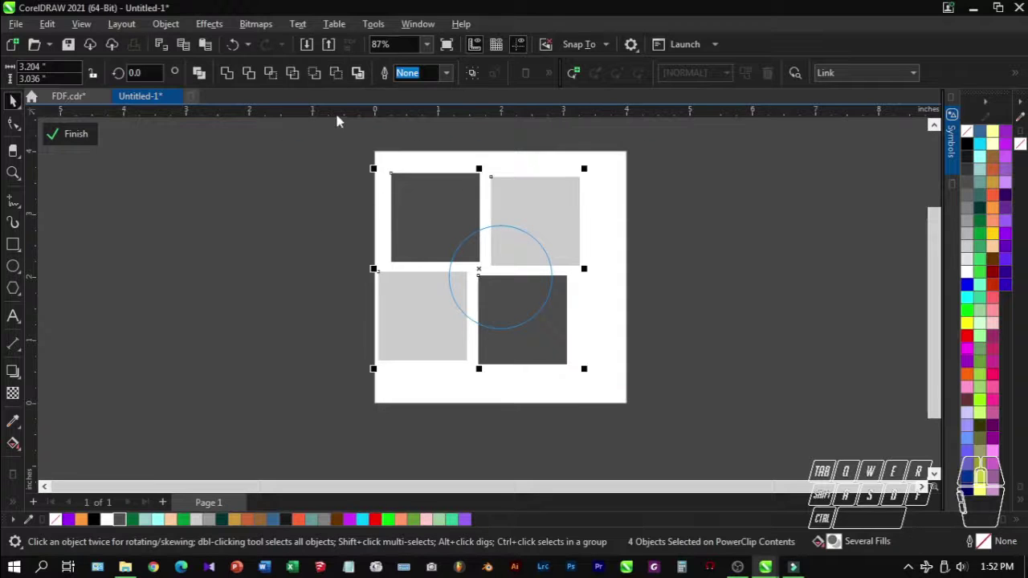
# - Align the squares into four even quadrants around the centre and finish editing
pyautogui.click(478, 78)
pyautogui.click(84, 143)
pyautogui.click(230, 144)
pyautogui.click(236, 175)
pyautogui.click(230, 144)
pyautogui.click(218, 197)
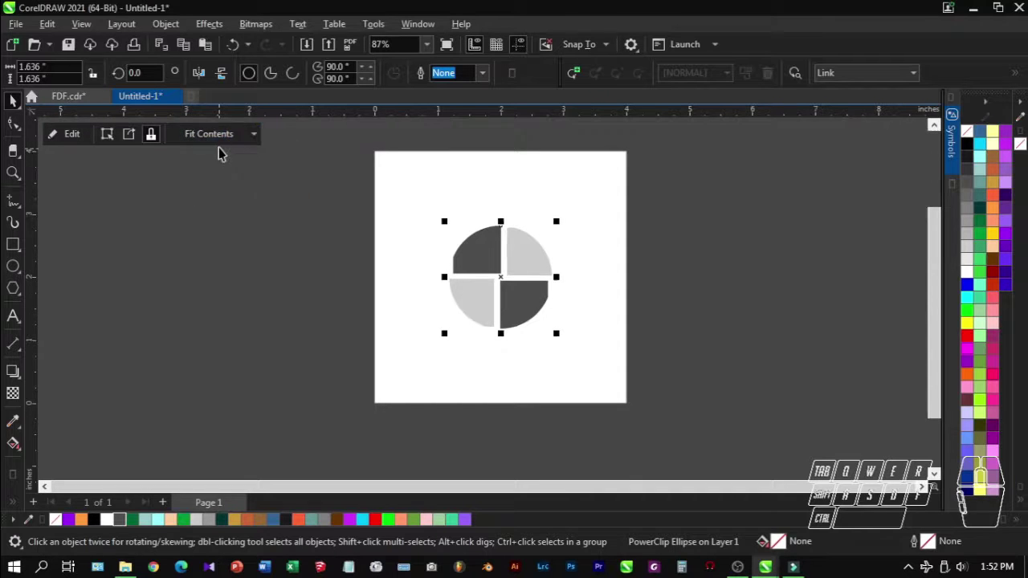
# - Try Fit Contents on the PowerClip, then undo the change
pyautogui.click(222, 142)
pyautogui.click(213, 211)
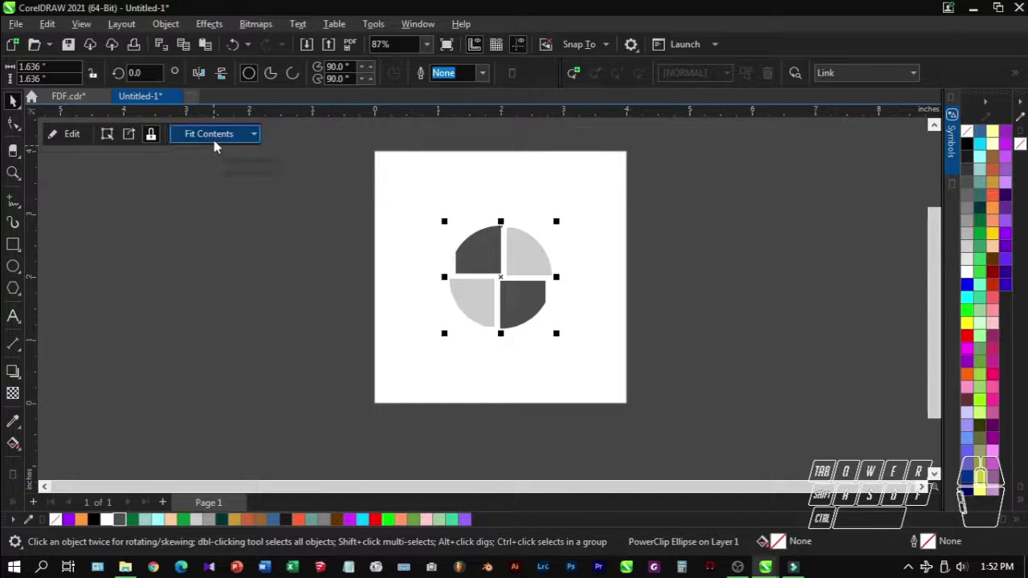
pyautogui.click(217, 145)
pyautogui.click(216, 162)
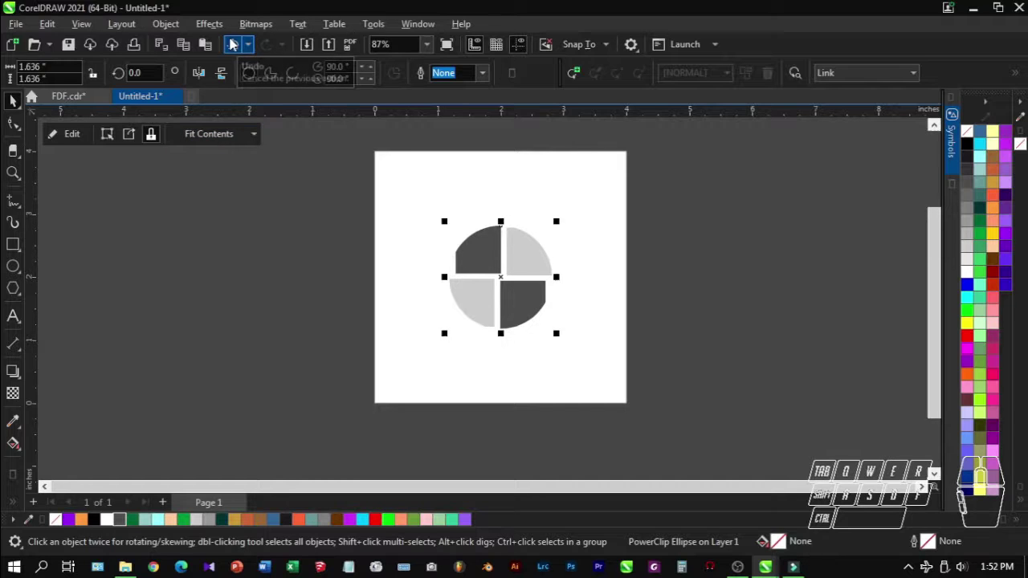
pyautogui.click(306, 263)
# - Edit the PowerClip, centre the grouped squares in the circle and finish editing
pyautogui.doubleClick(505, 276)
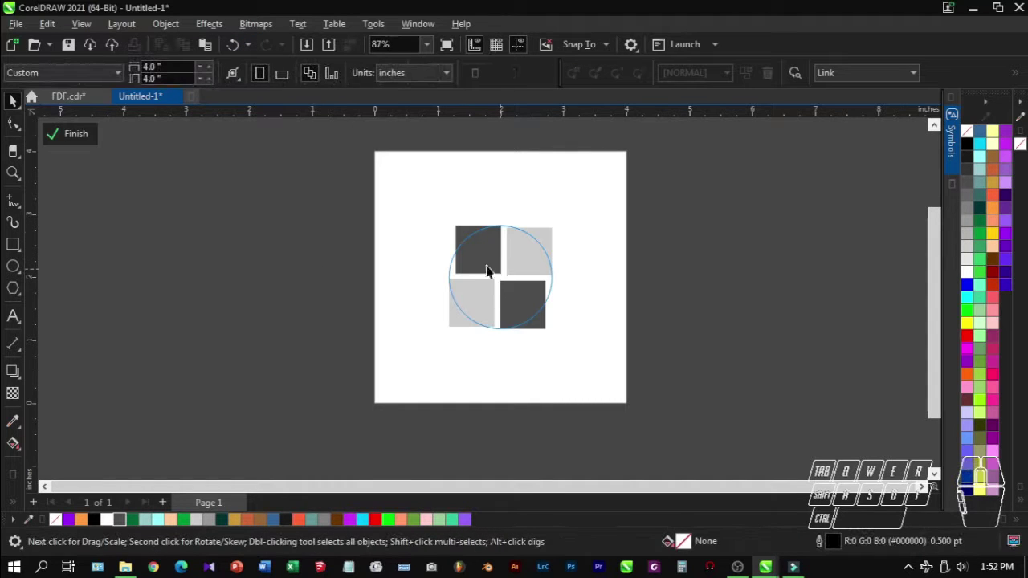
pyautogui.click(415, 210)
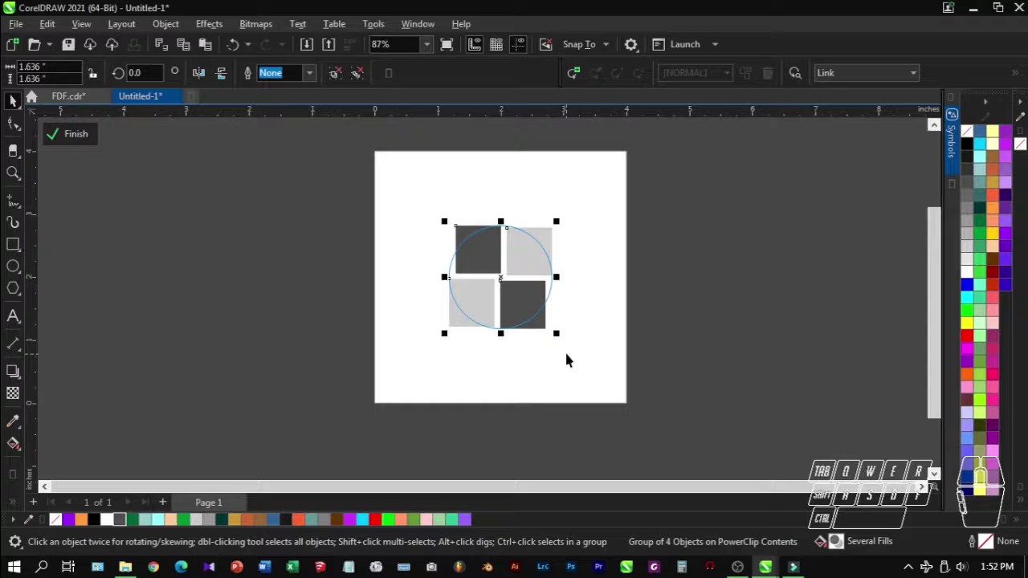
pyautogui.moveTo(565, 336); pyautogui.dragTo(624, 383)
pyautogui.click(97, 135)
pyautogui.click(223, 270)
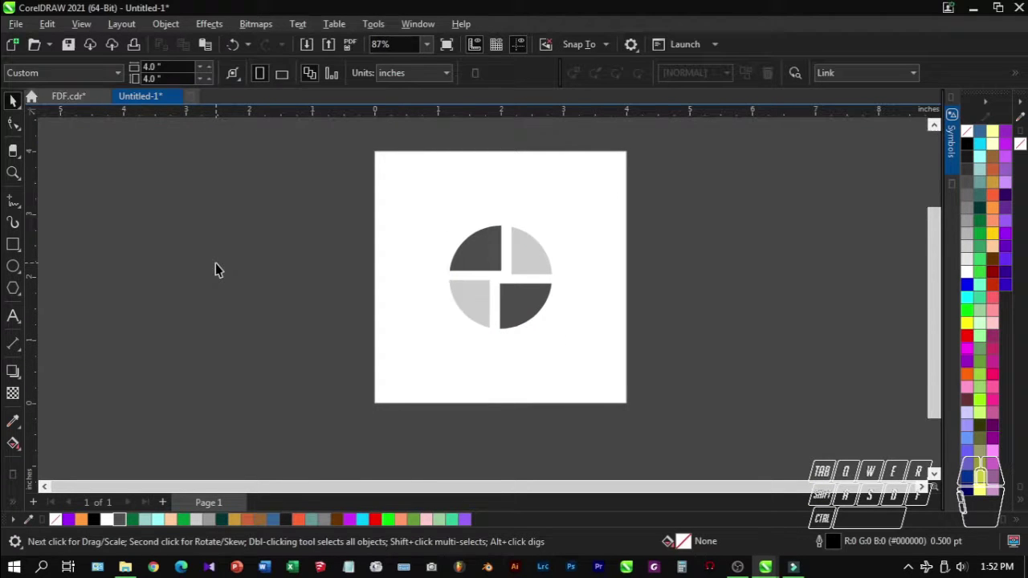
# - Select the quadrant logo and convert it to curves from the right-click menu
pyautogui.click(352, 173)
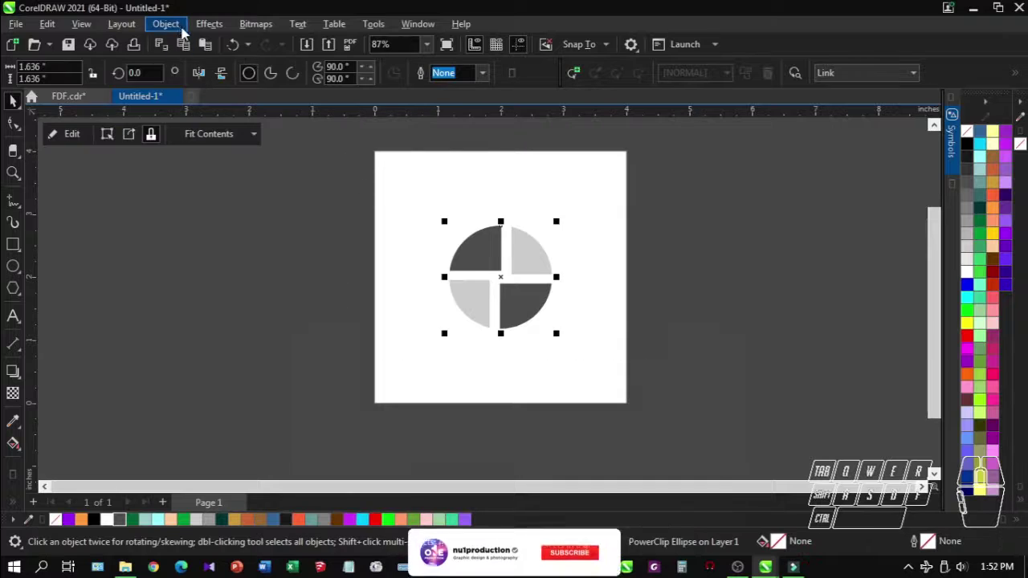
pyautogui.click(181, 31)
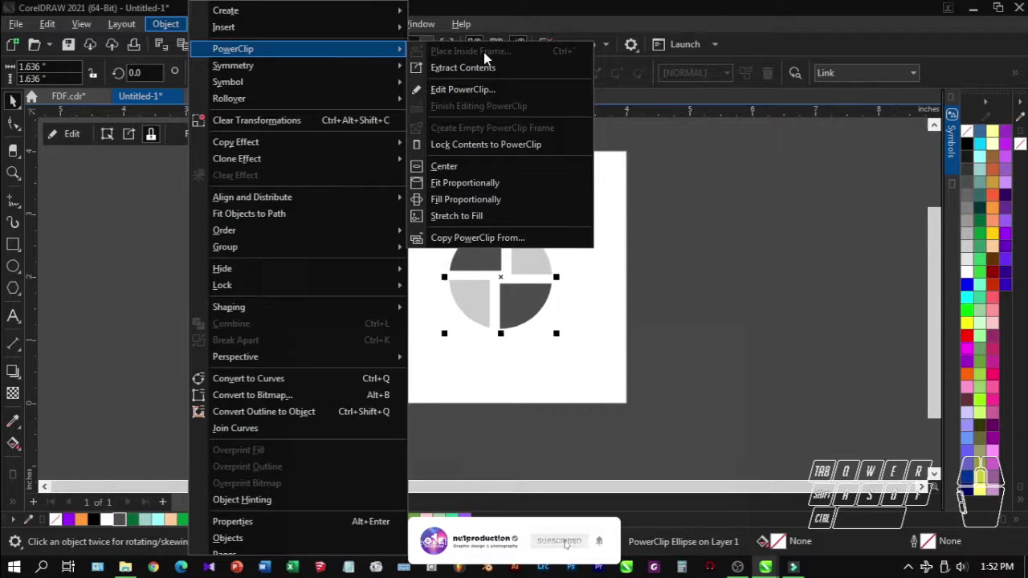
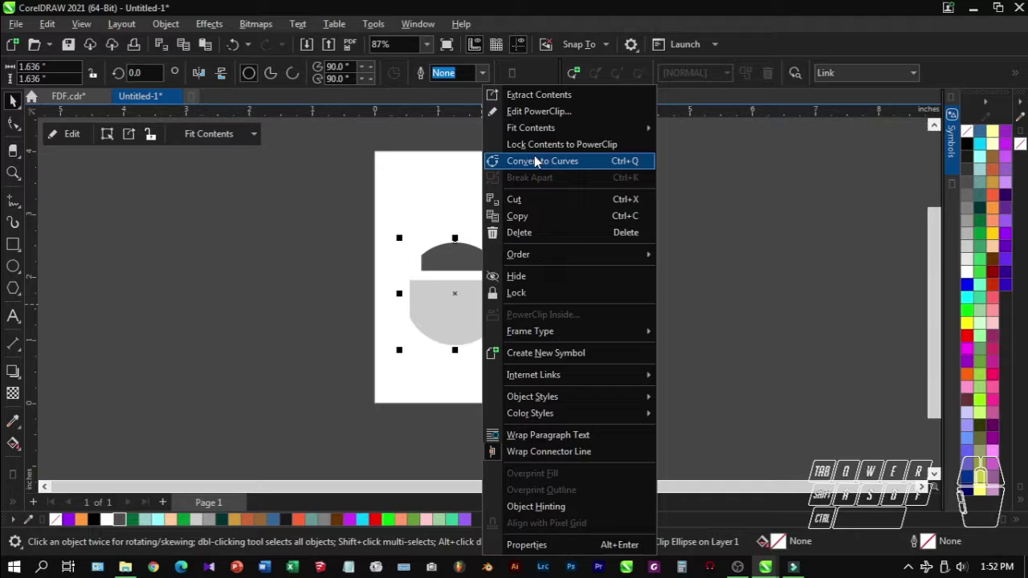
pyautogui.click(542, 146)
pyautogui.click(576, 213)
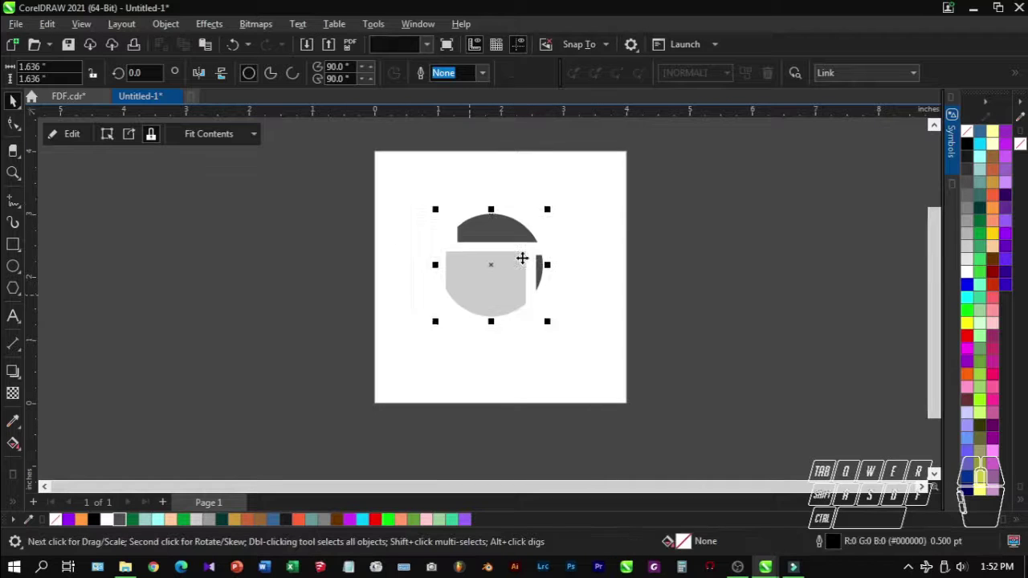
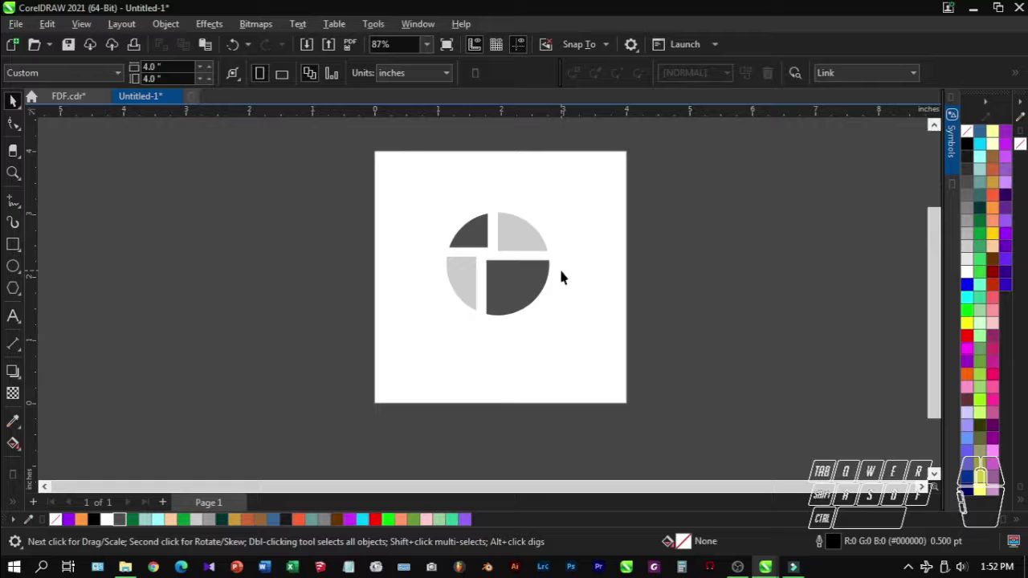
# - Deselect on the empty canvas, leaving the four-quadrant grey logo centred on the page
pyautogui.click(713, 329)
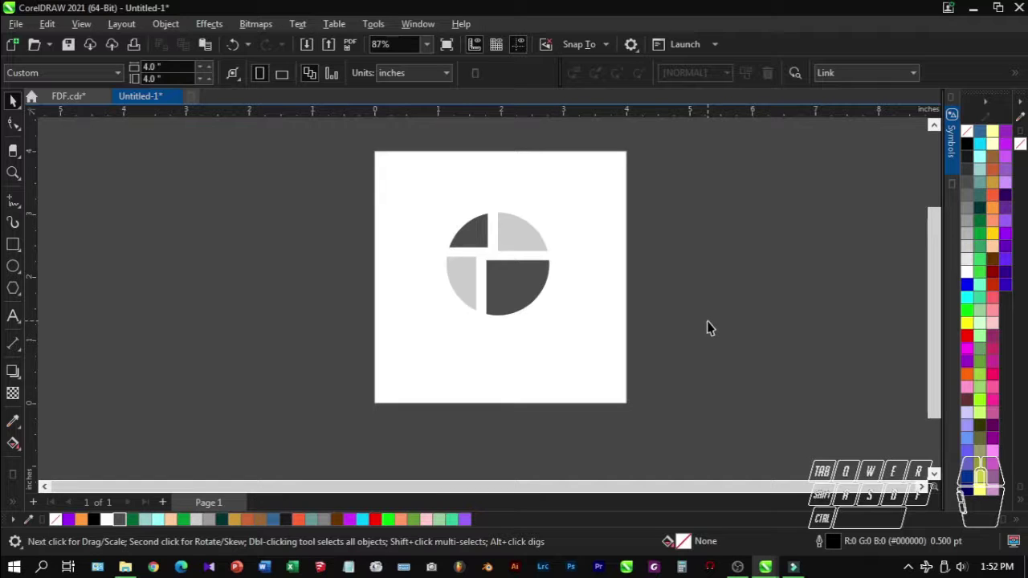